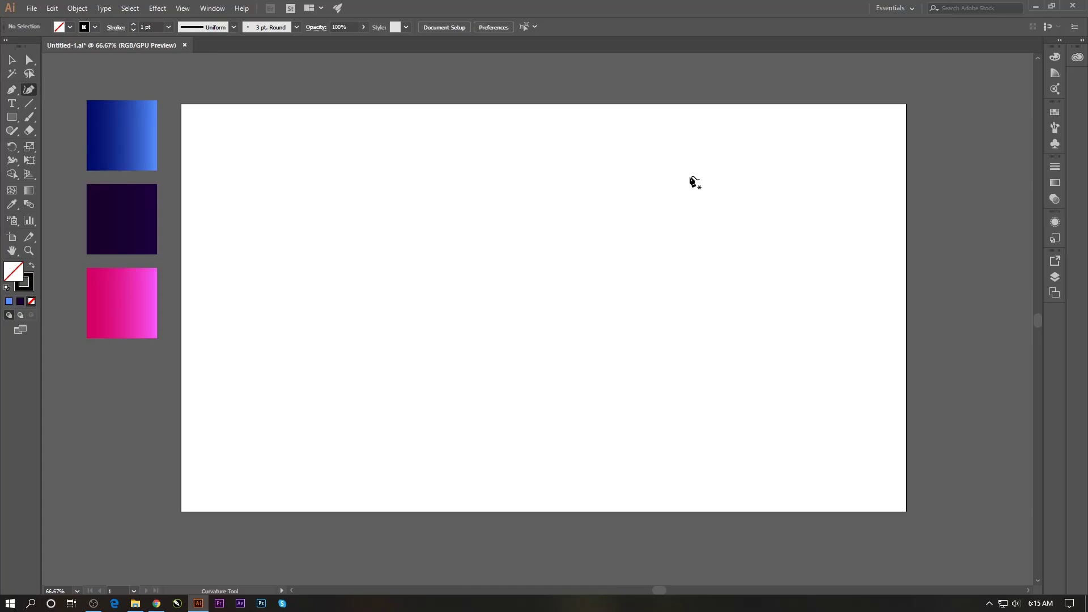
Place the first curvature points of the wavy blob outline, forming peaks toward the right
click(695, 181)
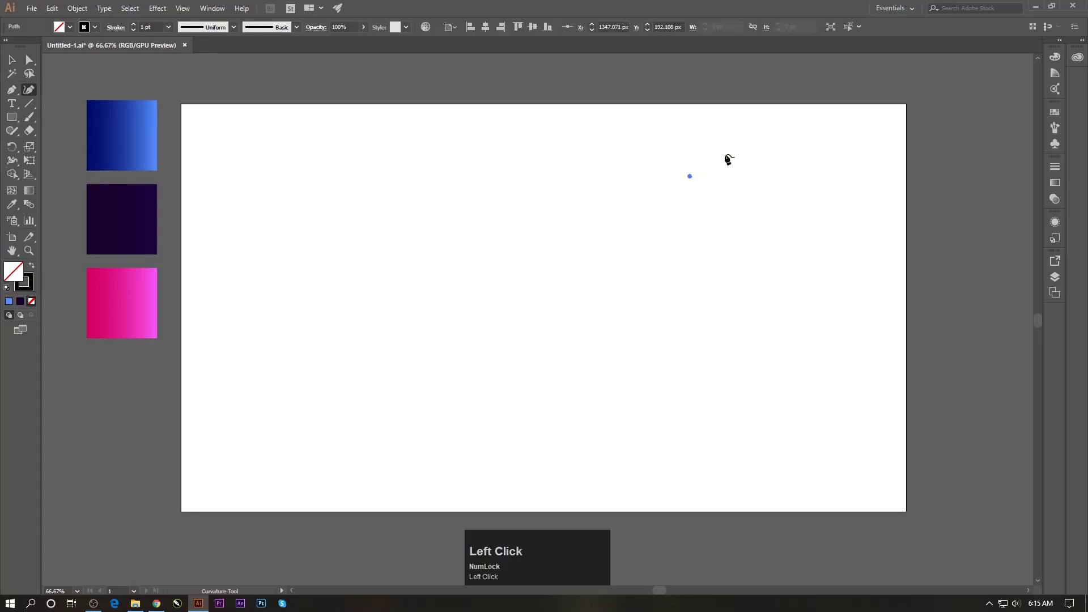
click(700, 153)
click(714, 154)
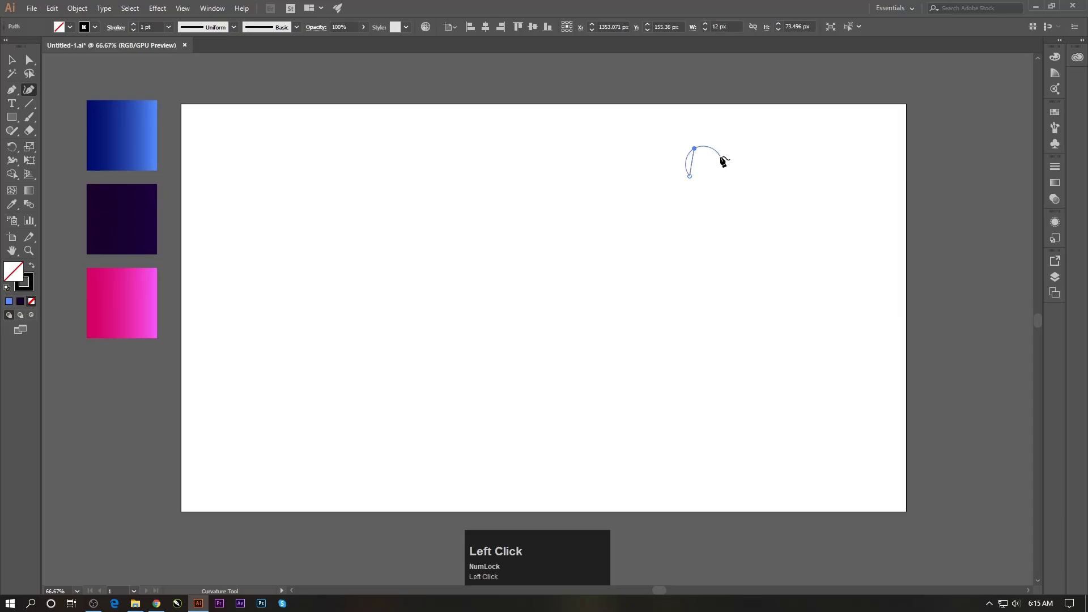
click(726, 161)
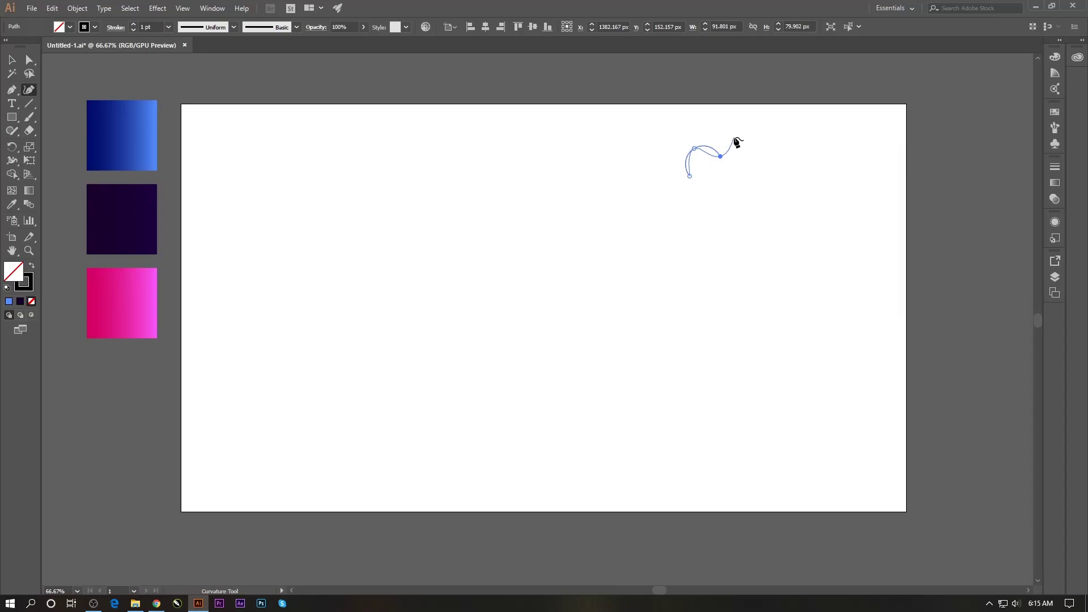
click(747, 127)
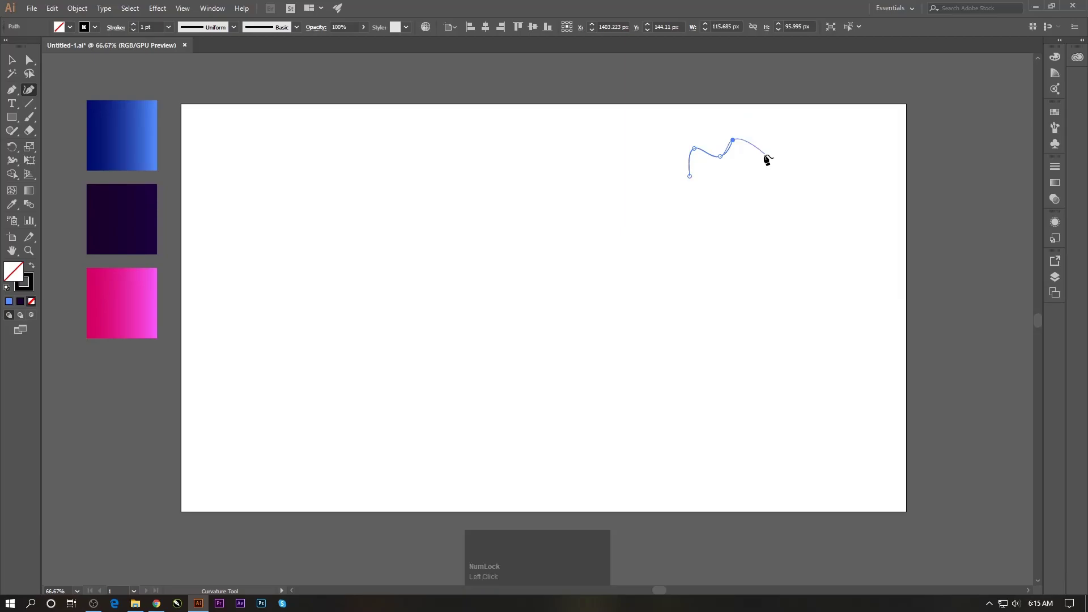
click(785, 124)
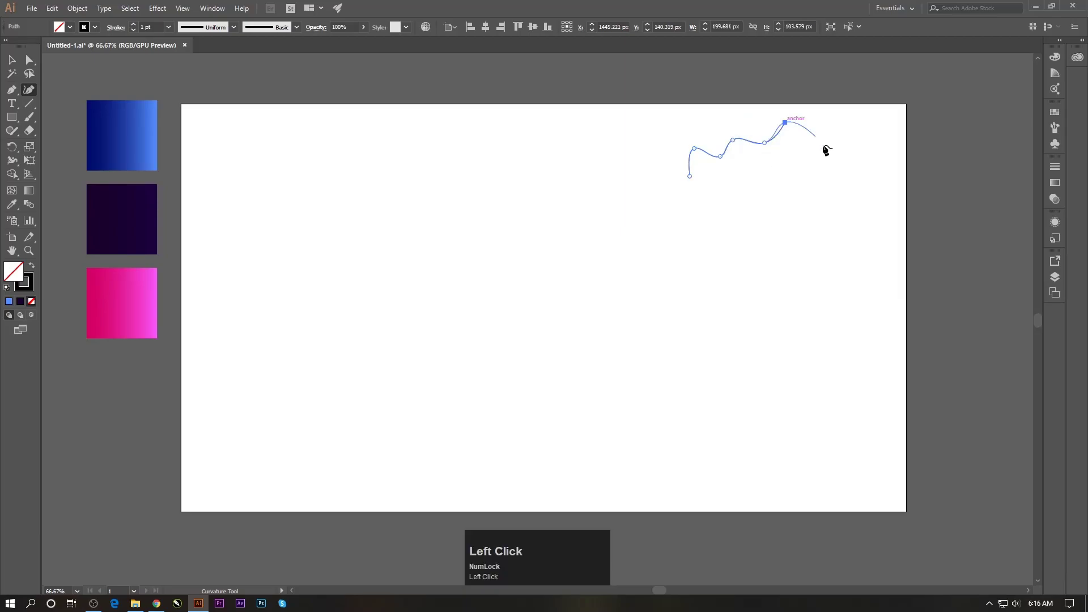
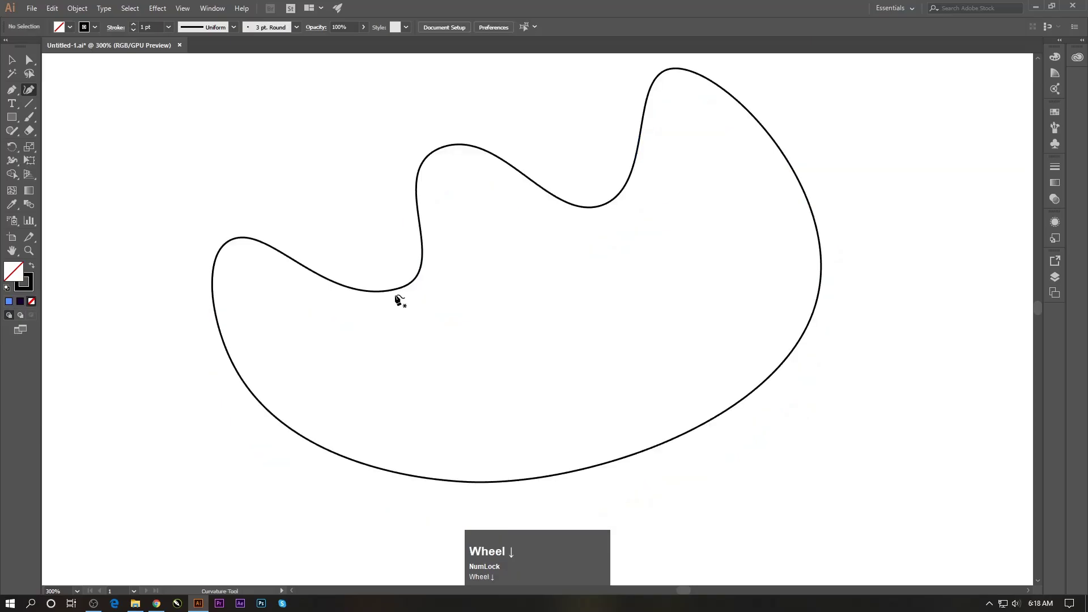
scroll(down, 3)
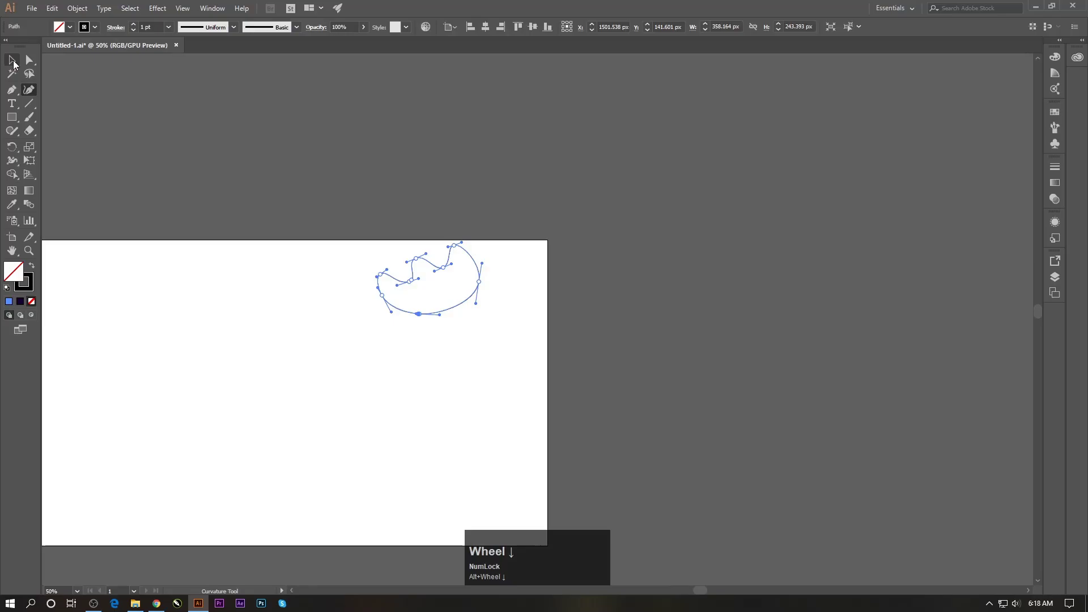
drag(17, 67, 164, 270)
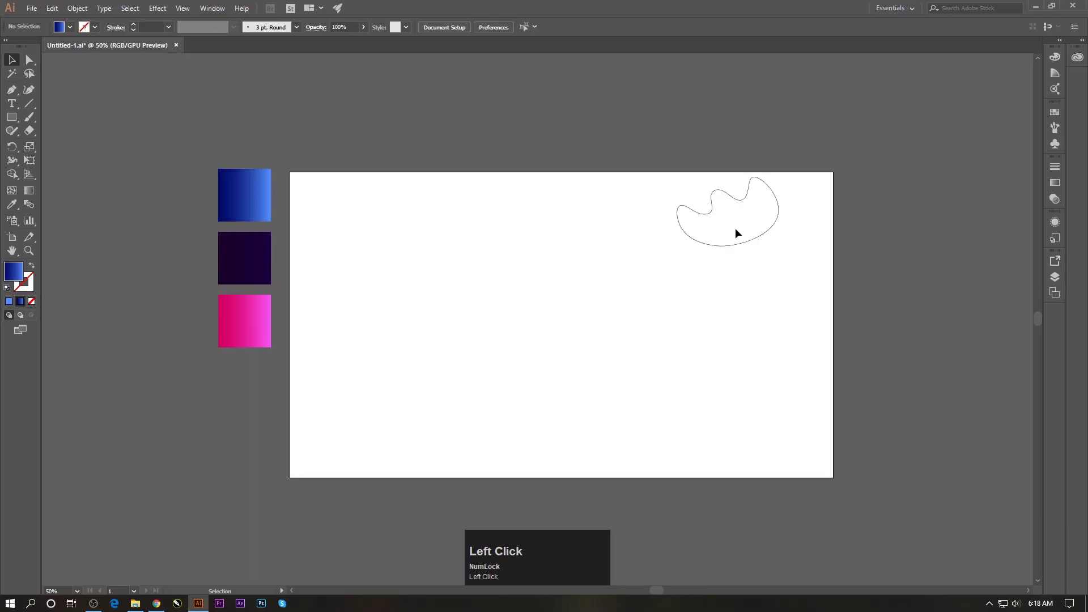
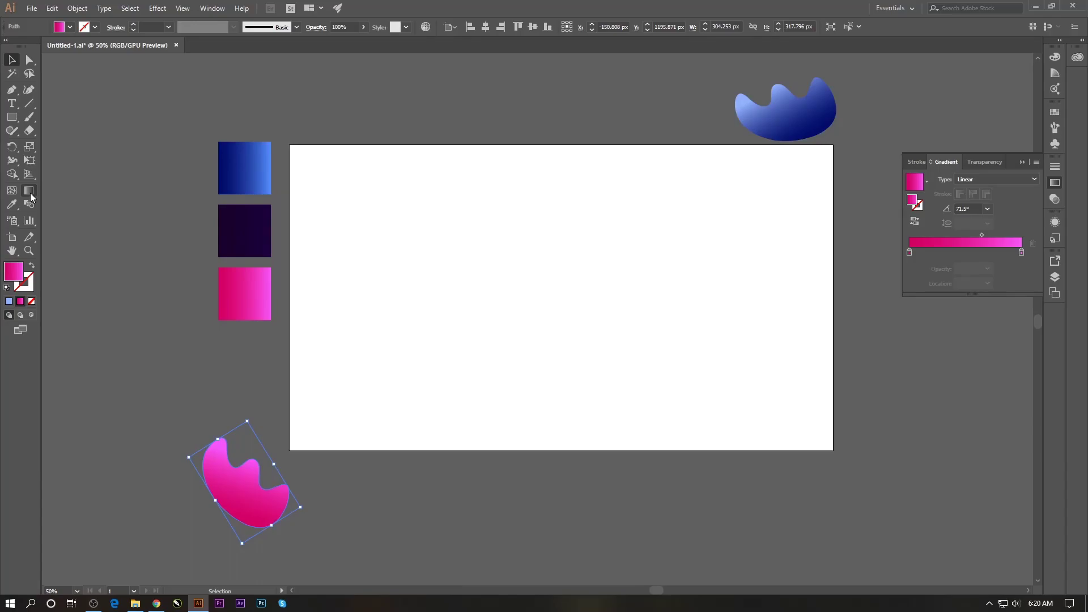
Scroll the view while setting up the blend between the pink and blue blobs
scroll(down, 3)
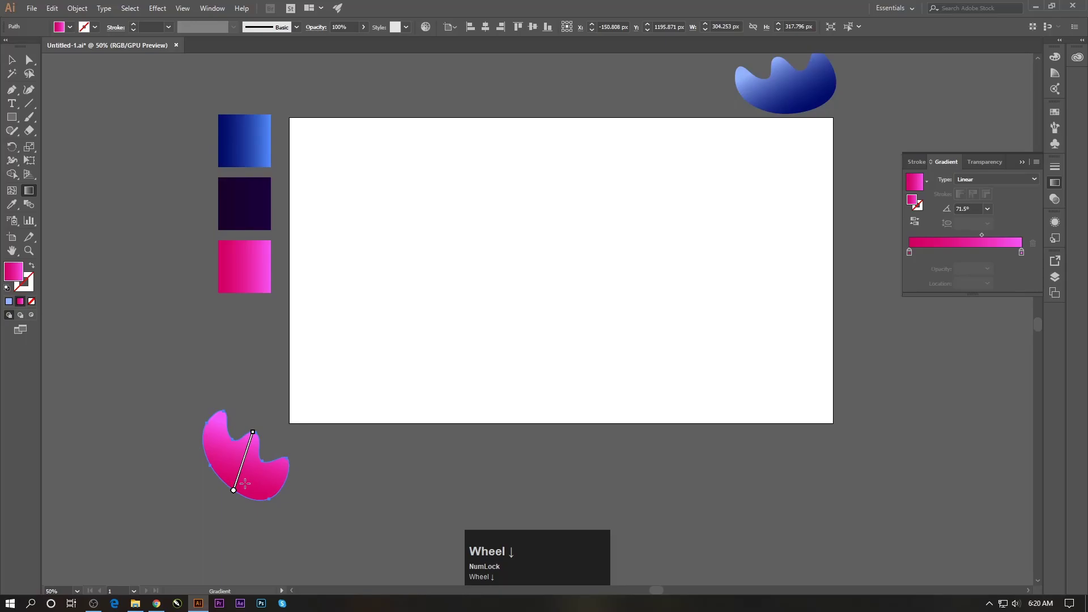
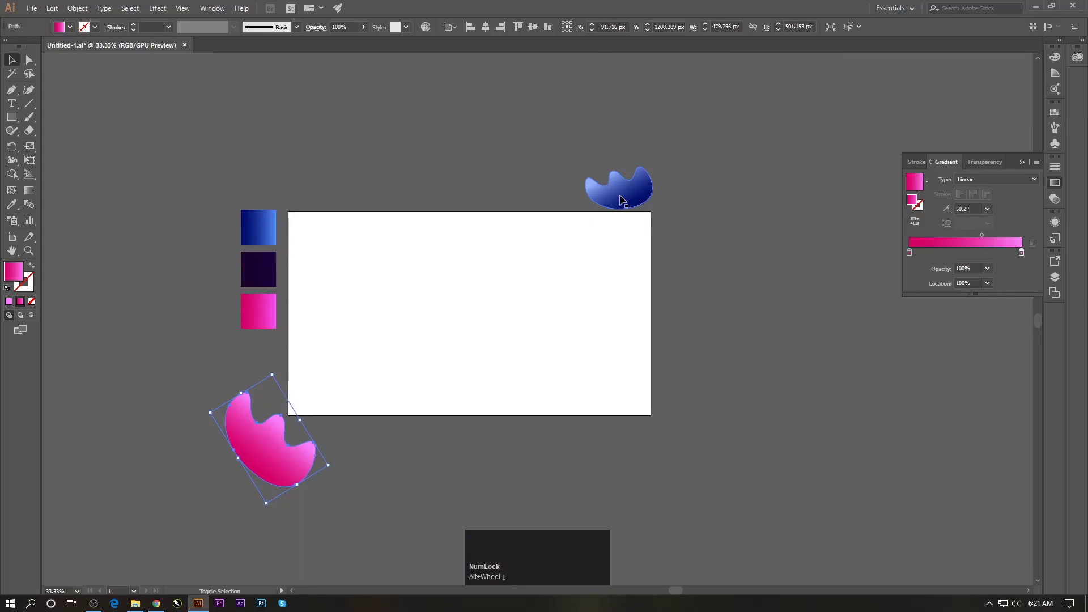
click(623, 202)
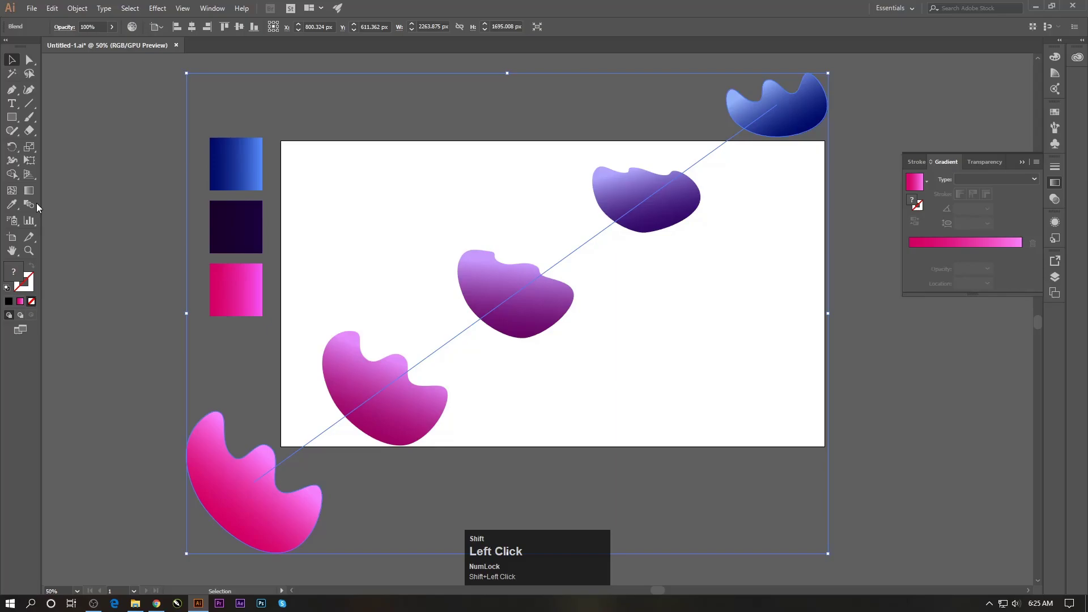
Raise the blend's specified steps so the blobs merge into one smooth tube
key(shift+Up)
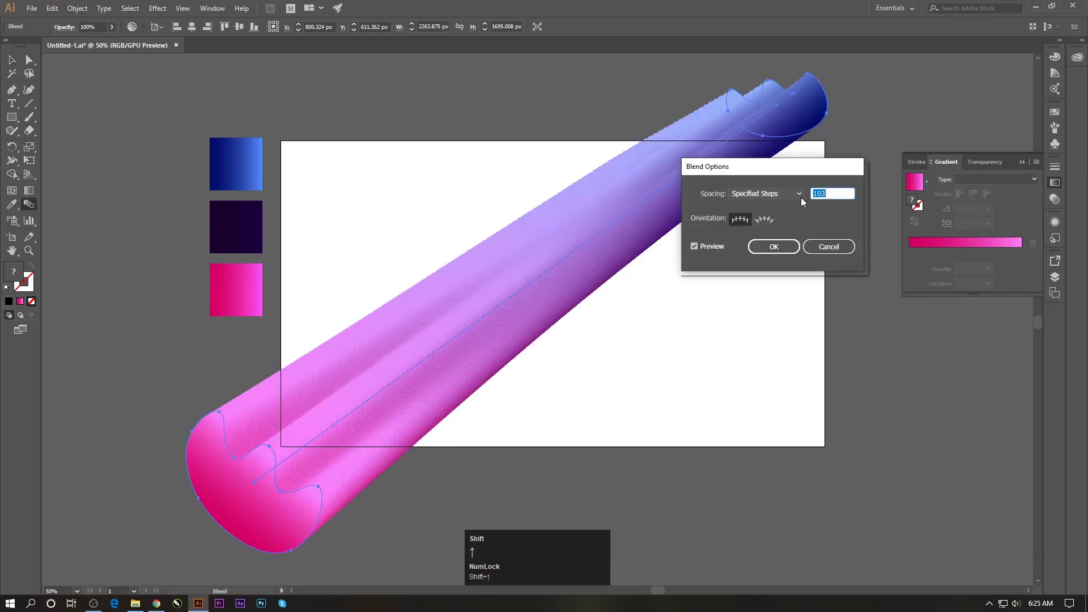
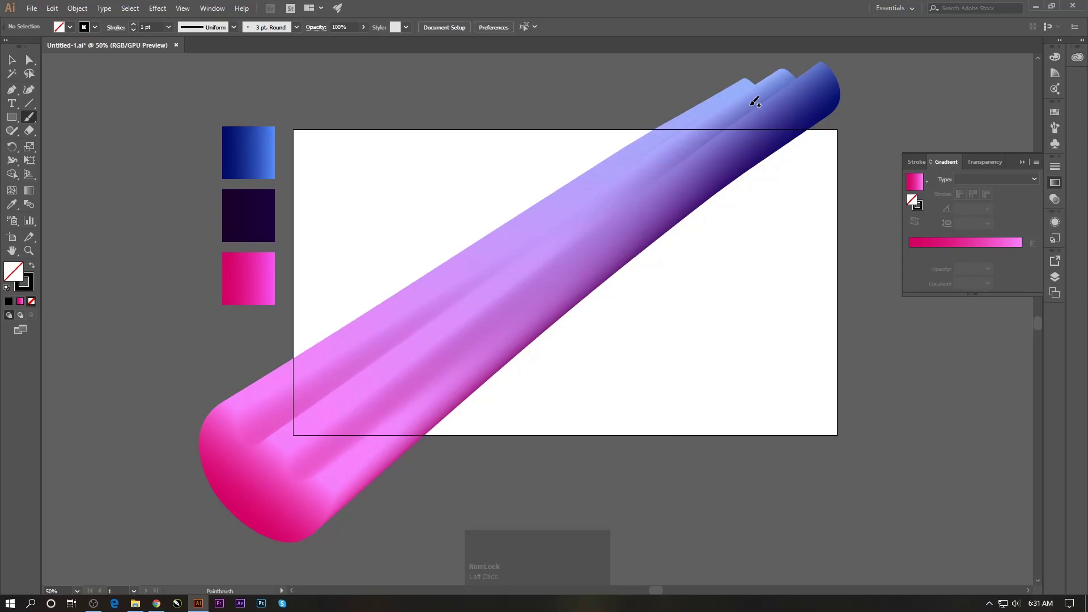
Undo the last action before reshaping the tube along an S-curve spine
key(ctrl+z)
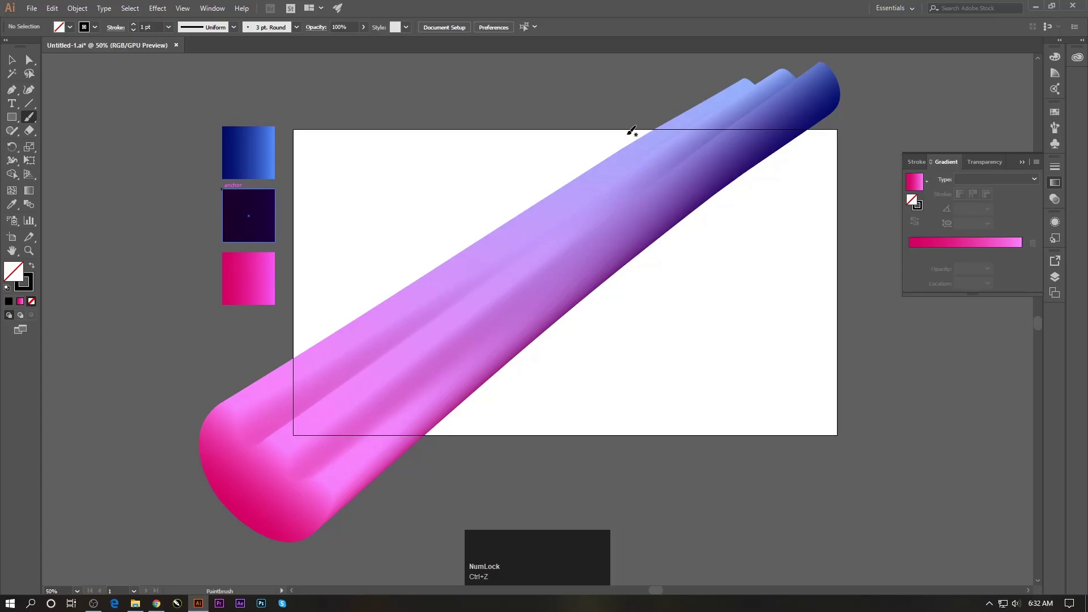
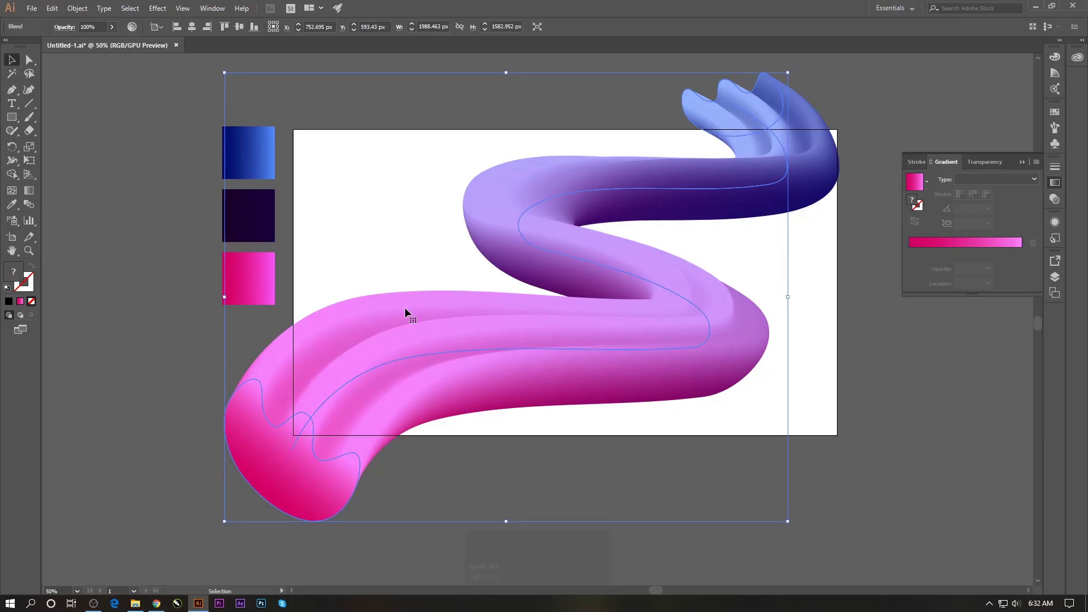
Draw a dark purple 1920×1080 rectangle covering the artboard
drag(103, 303, 75, 16)
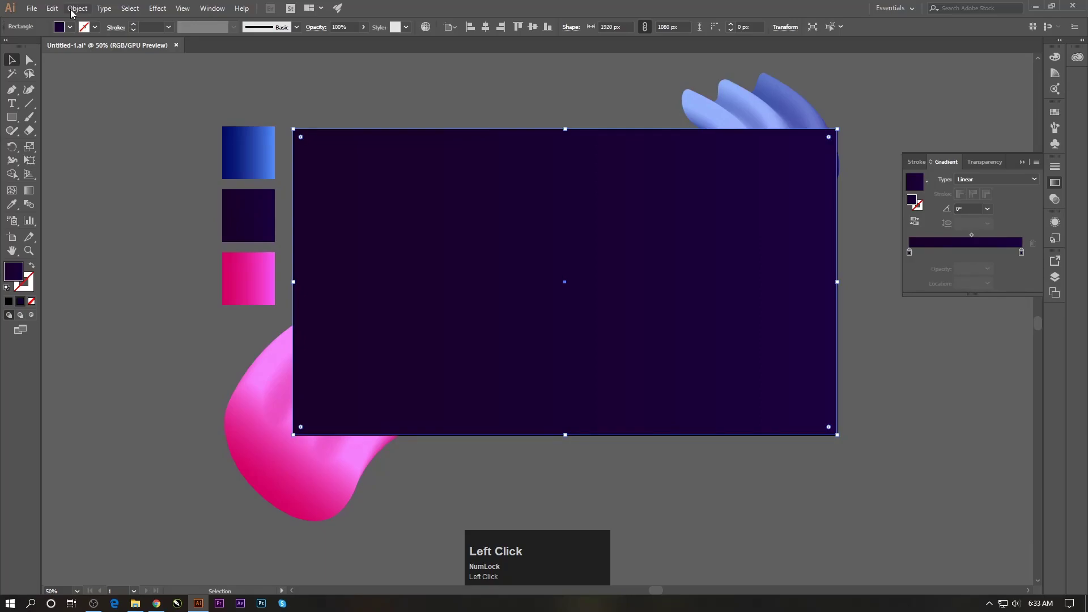
Send the rectangle behind the ribbon, clip to the artboard, and fit the view
key(ctrl+z)
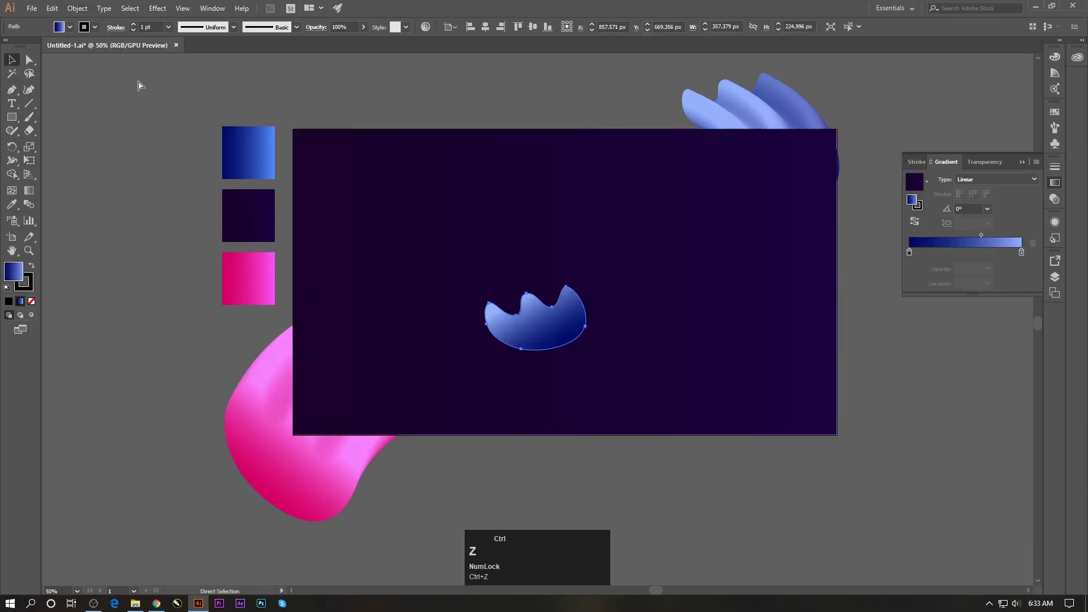
click(65, 11)
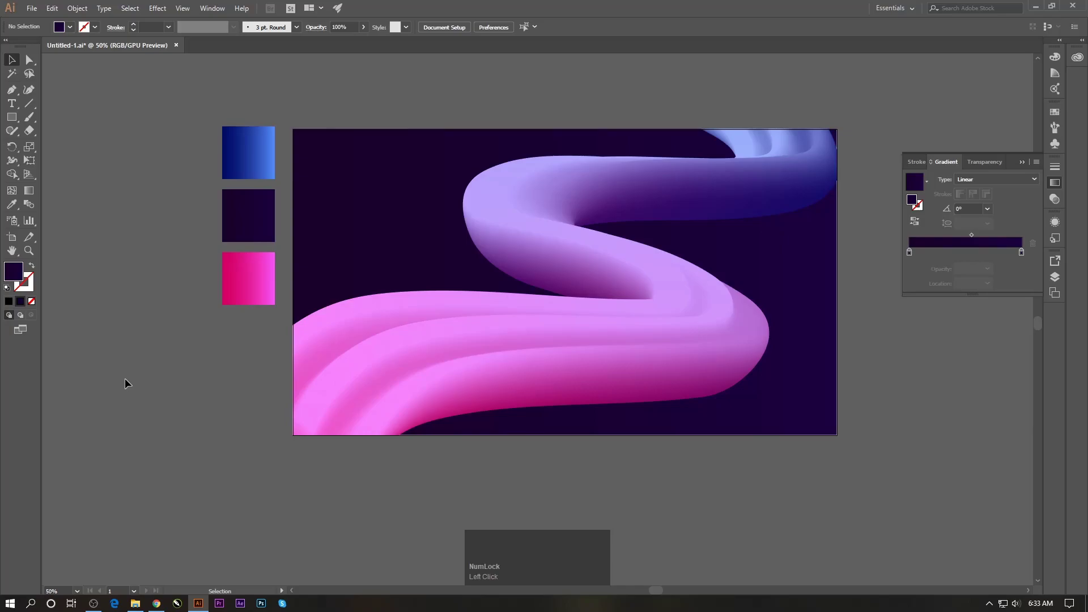
key(ctrl+0)
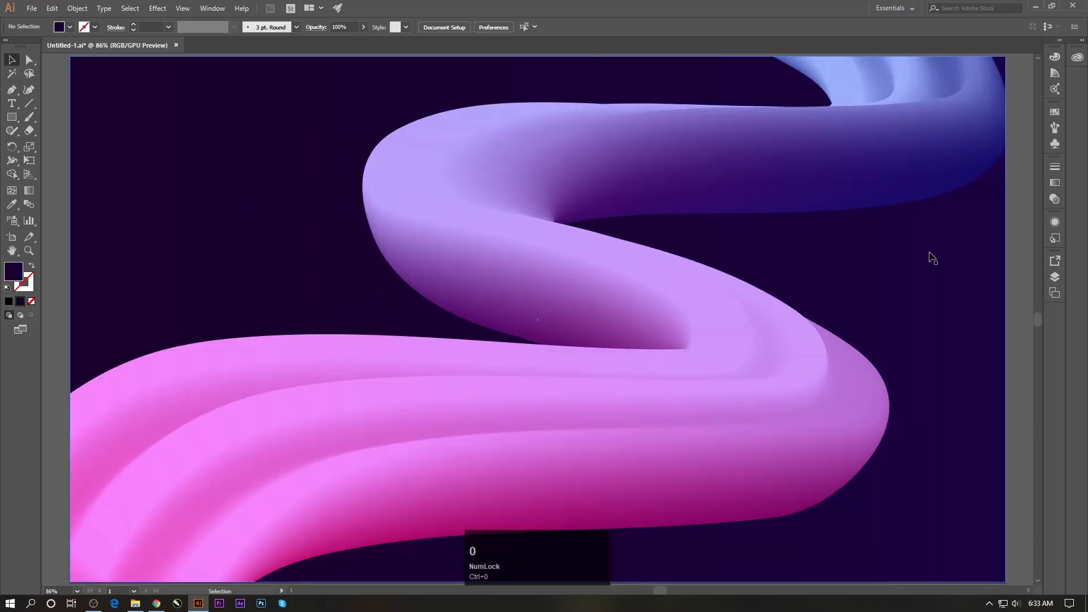